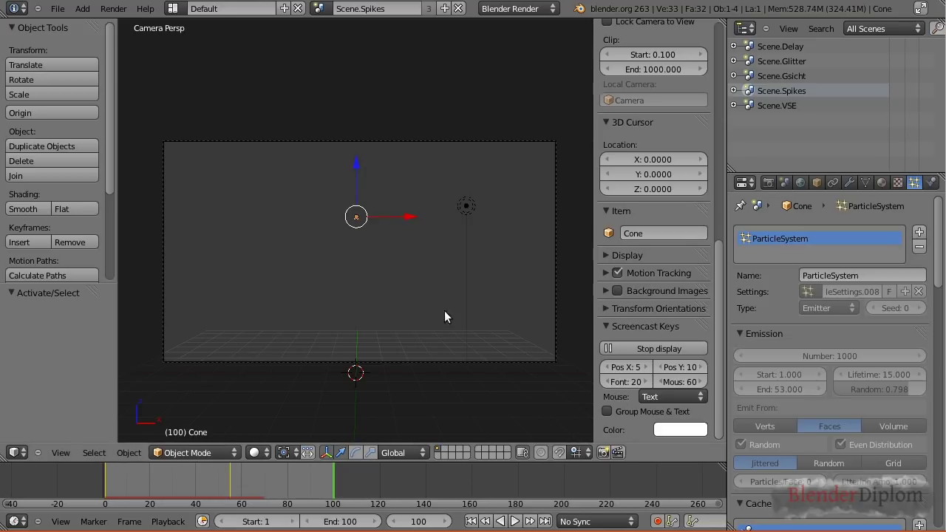
Step: Delete the unneeded object, then inspect the remaining camera and burst from above
right_click(472, 214)
key("x")
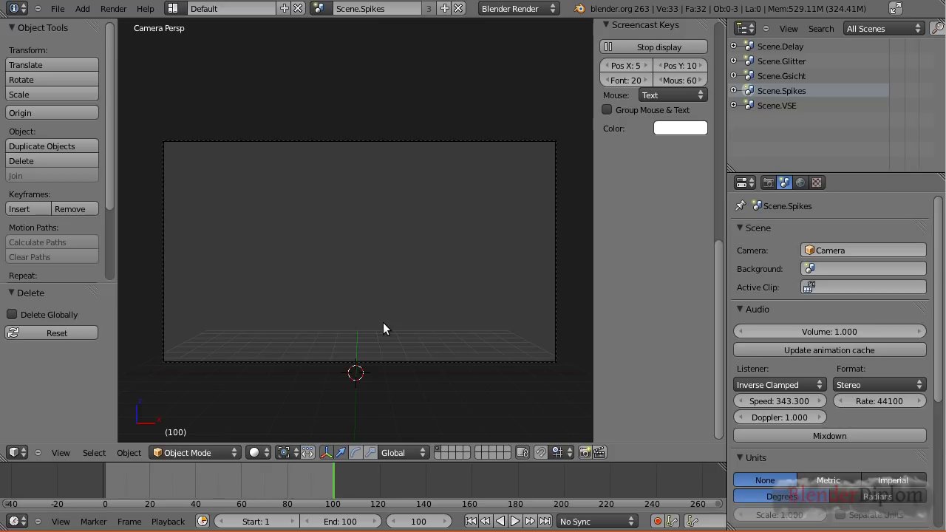
key("KP_7")
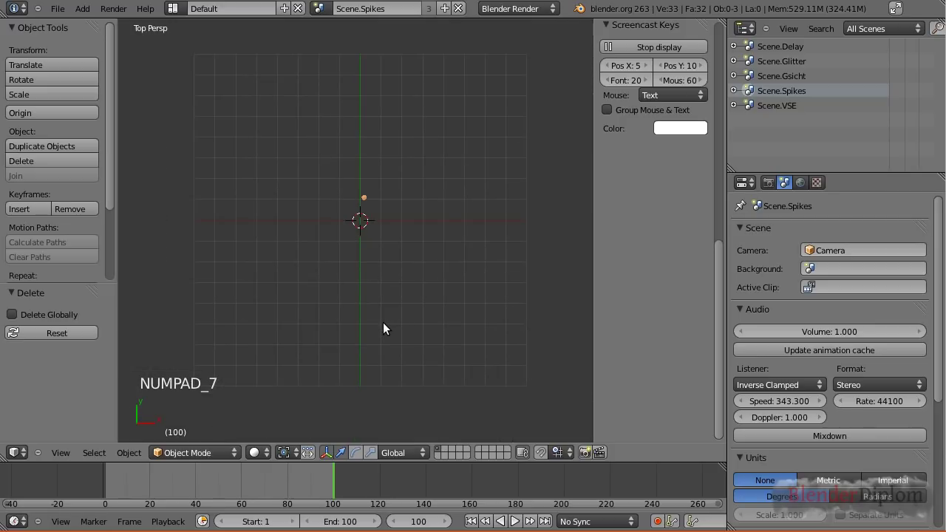
key("KP_5")
middle_click(392, 220)
scroll("down", 3)
key("KP_5")
scroll("down", 3)
middle_click(385, 269)
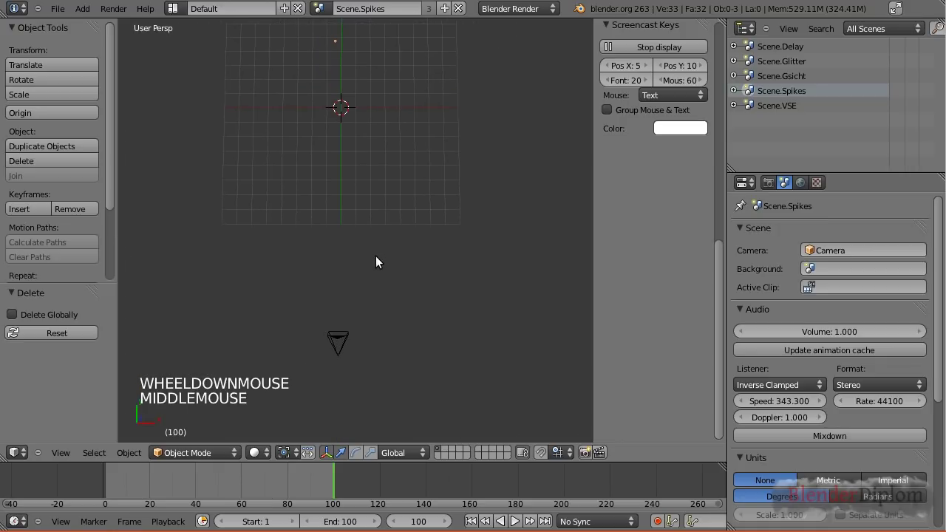
key("KP_7")
middle_click(392, 267)
Step: Duplicate the camera three times, placing each copy sideways in a row
right_click(337, 399)
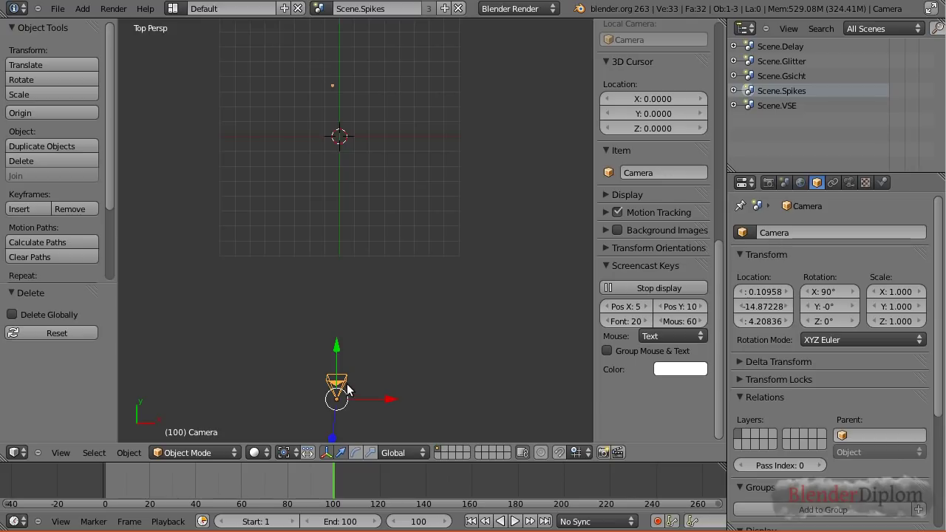
key("shift+d")
left_click(327, 379)
key("shift+d")
left_click(371, 393)
key("shift+d")
left_click(296, 405)
Step: Add two more copies at the row's right and left ends, then look through the original camera
key("shift+d")
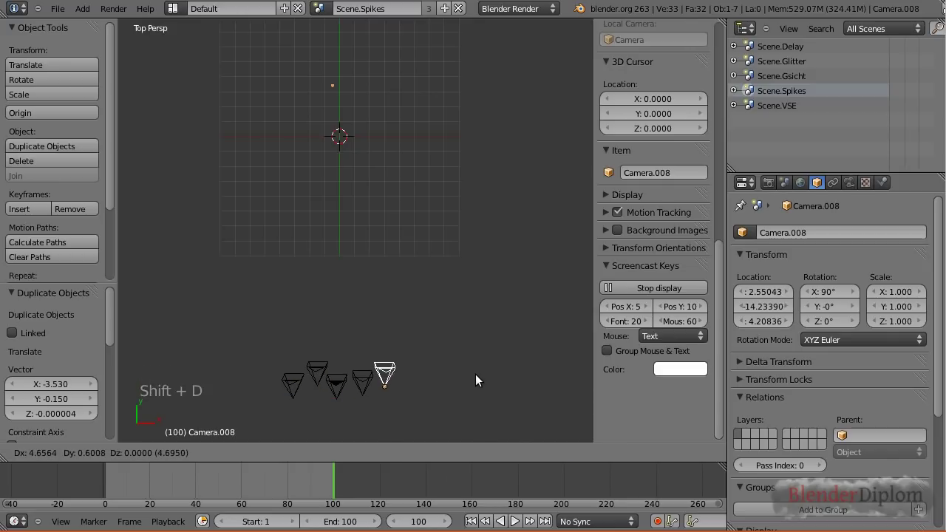
left_click(478, 379)
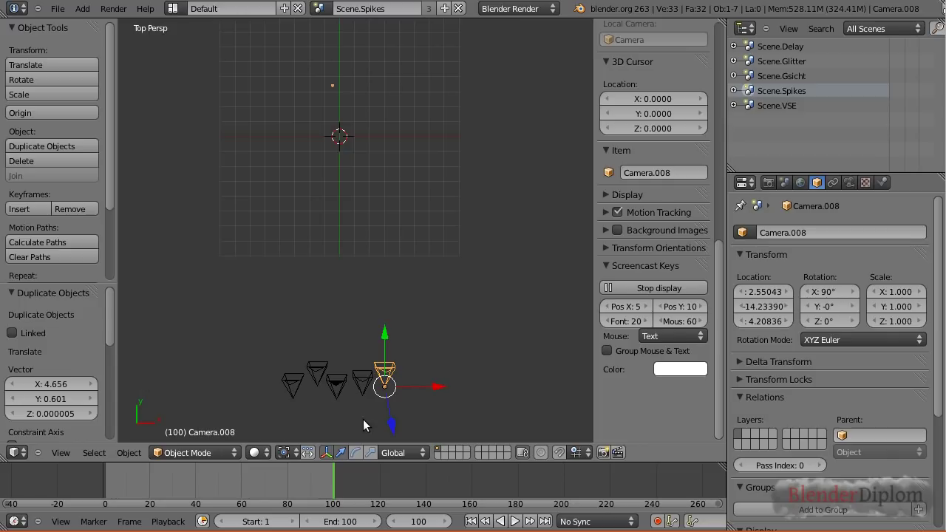
key("shift+d")
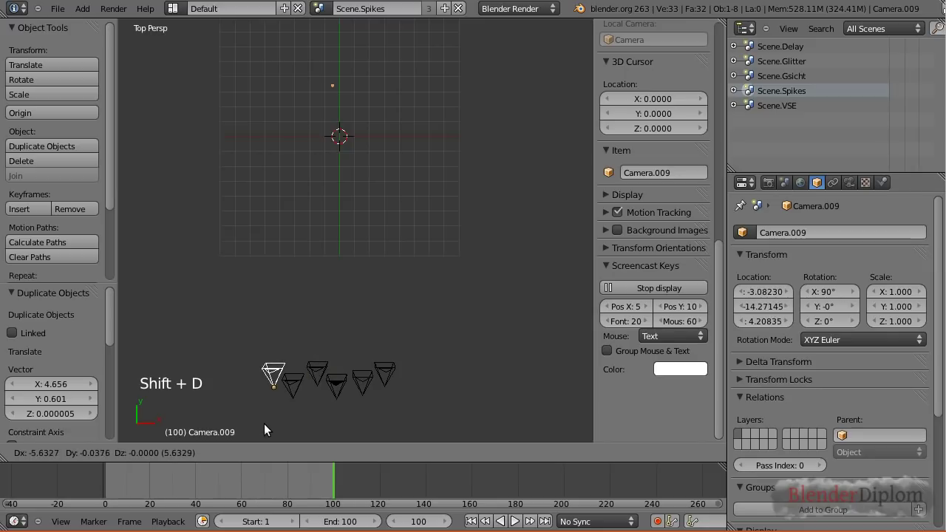
left_click(264, 428)
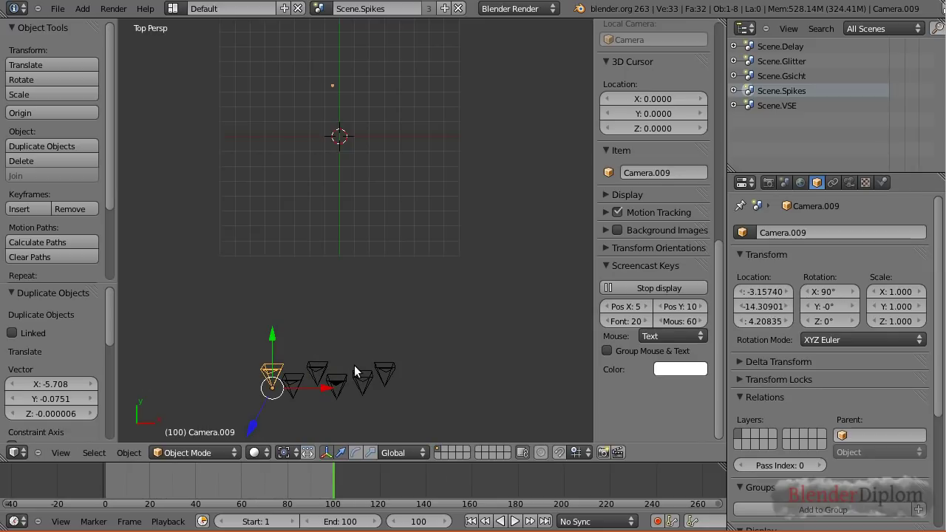
right_click(338, 388)
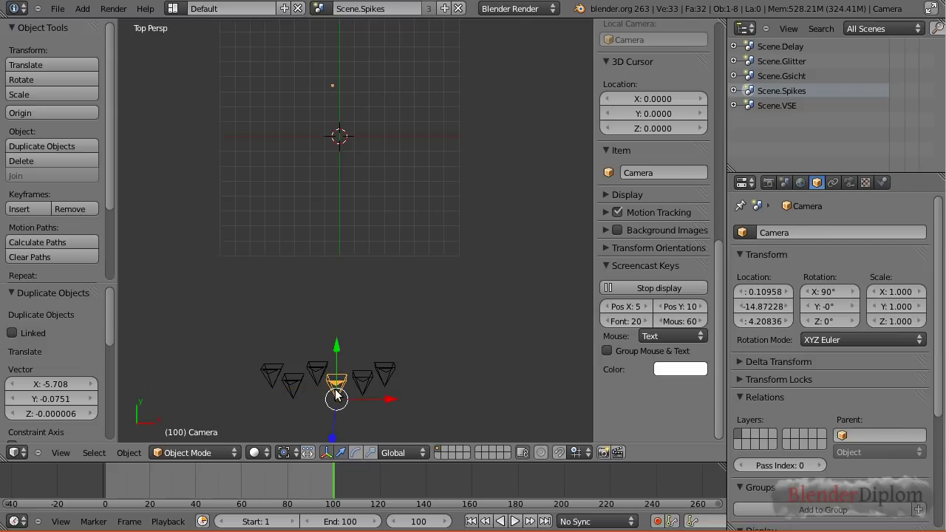
key("KP_0")
Step: Look through Camera.005 at frame 79 and expand the Outliner's camera list
right_click(244, 266)
key("ctrl+KP_0")
left_click(95, 488)
key("alt+a")
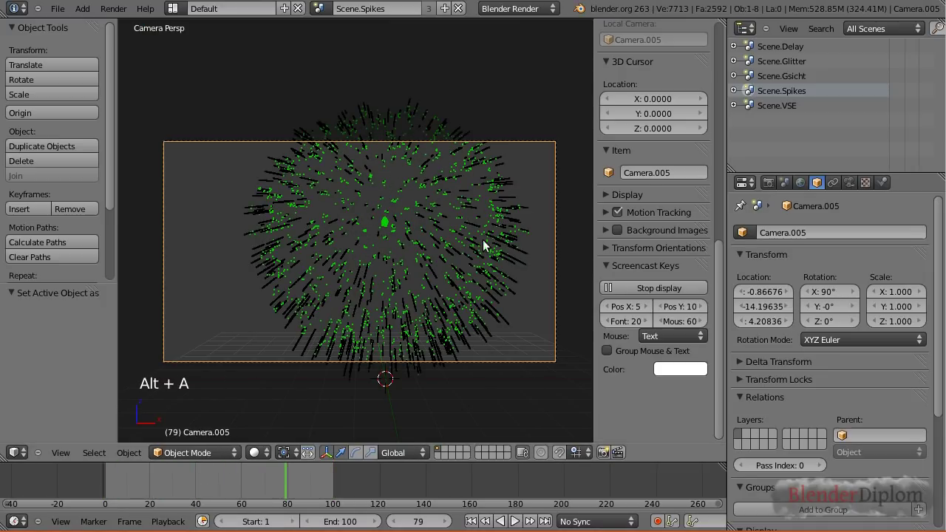
left_click(734, 95)
scroll("down", 3)
scroll("down", 3)
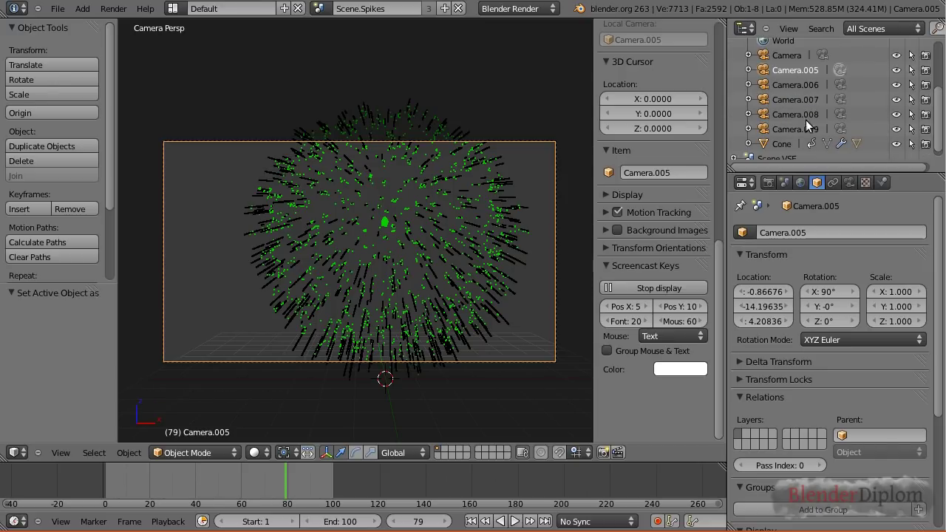
Step: Preview the burst through Camera.006, Camera.007, Camera.008 and Camera.009 in turn
left_click(796, 90)
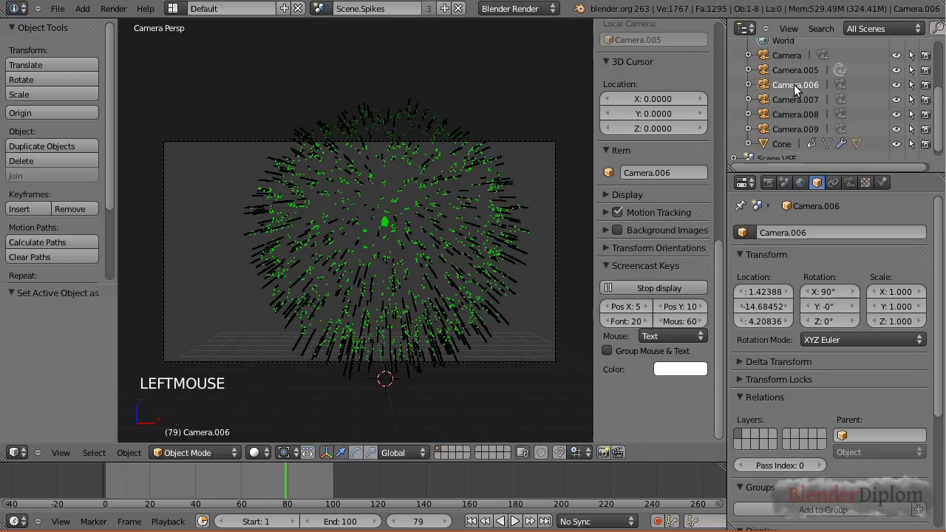
key("ctrl+KP_0")
key("ctrl+KP_0")
left_click(801, 105)
key("ctrl+KP_0")
left_click(797, 115)
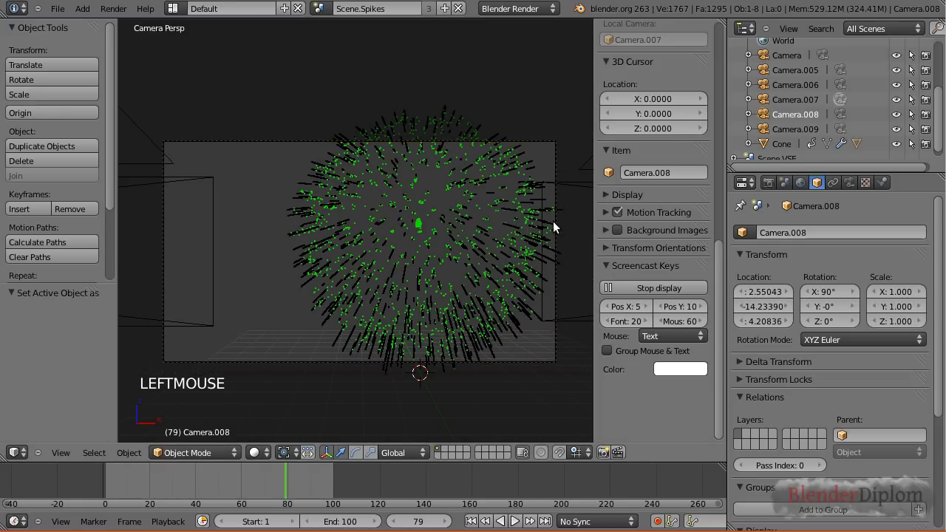
key("ctrl+KP_0")
left_click(803, 133)
key("ctrl+KP_0")
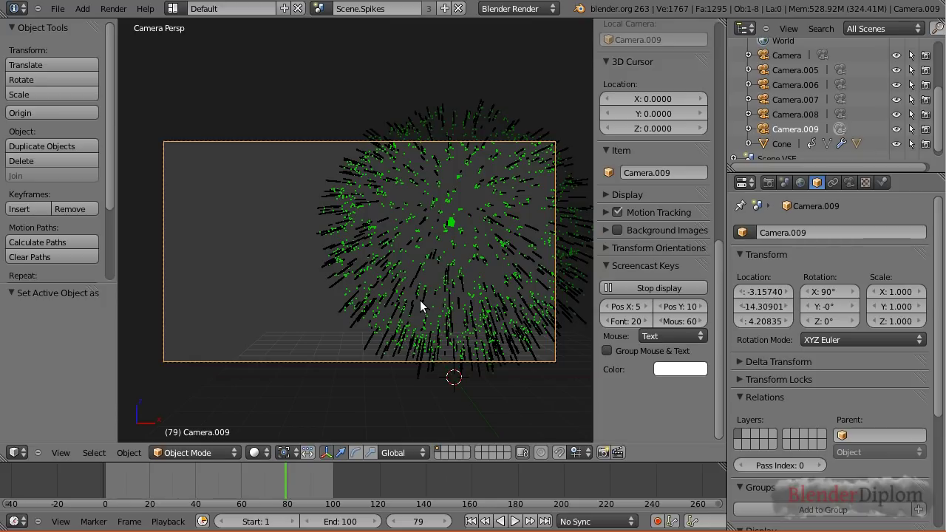
Step: Frame the row of cameras in front view
key("KP_1")
scroll("down", 3)
scroll("down", 3)
scroll("up", 3)
middle_click(375, 293)
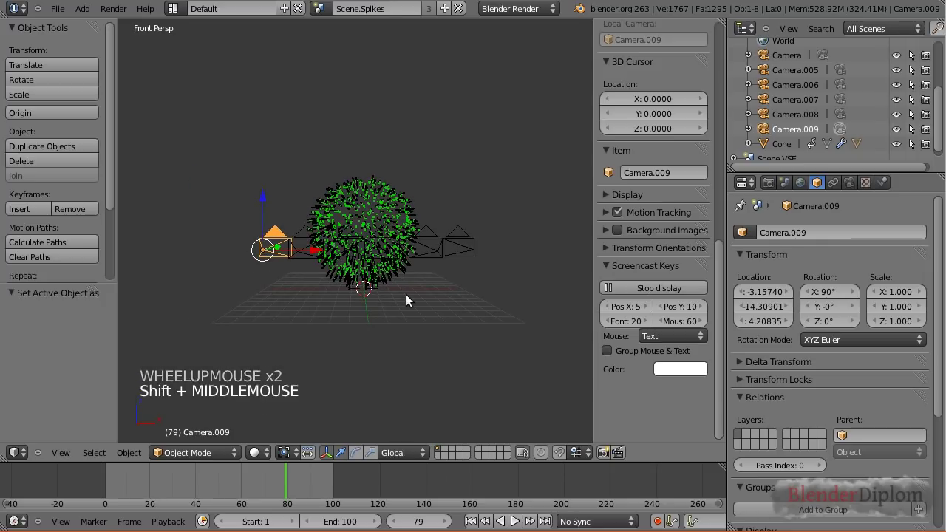
scroll("up", 3)
scroll("down", 3)
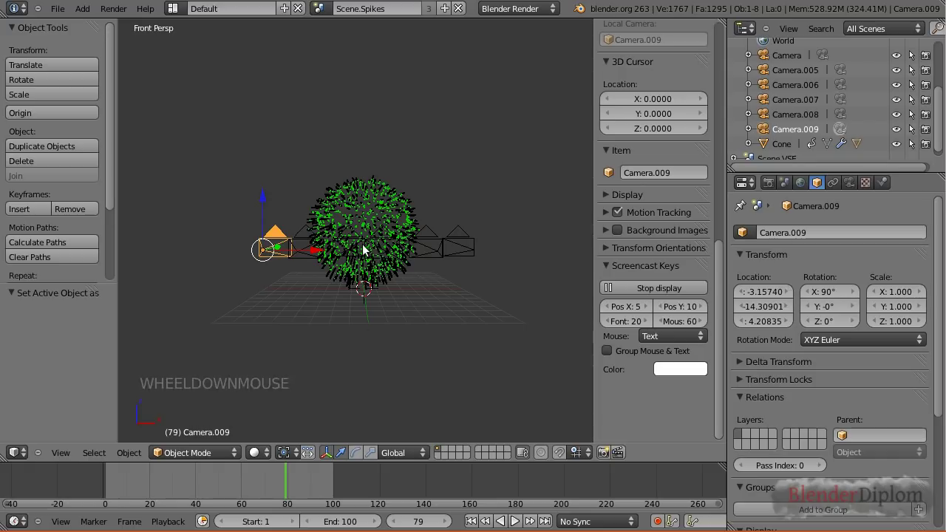
Step: Rotate the leftmost camera, Camera.009, inward toward the burst
right_click(275, 251)
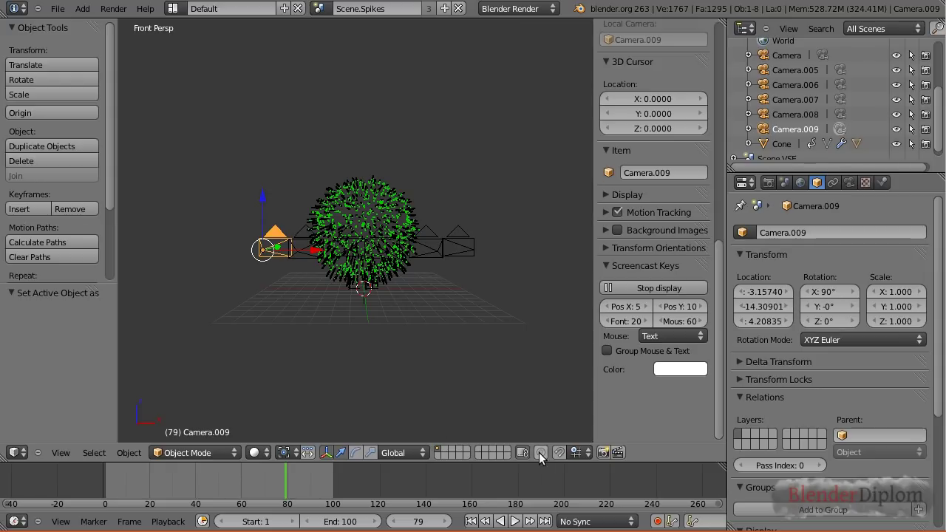
left_click(543, 457)
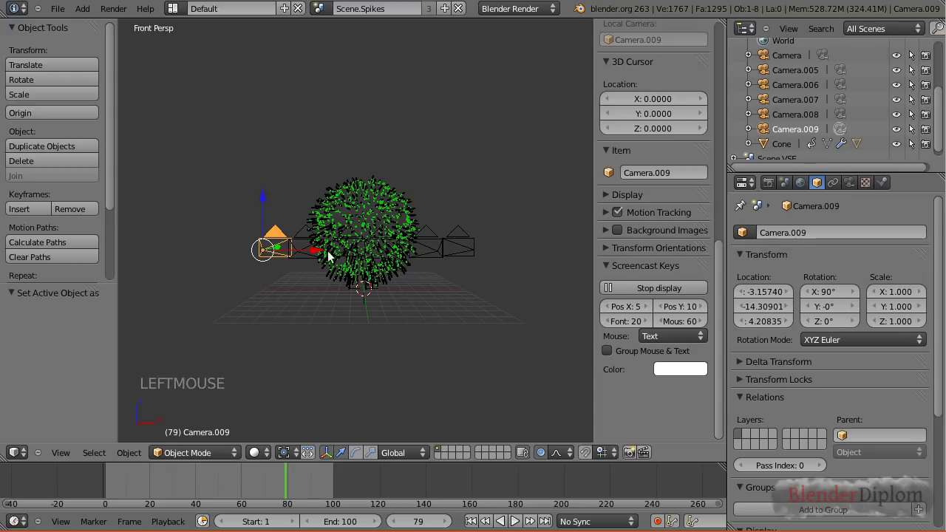
key("g")
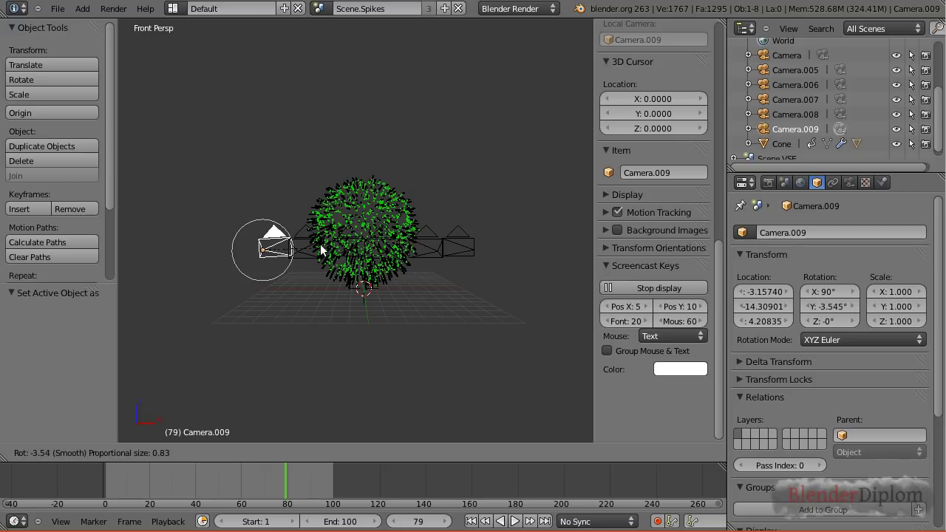
key("g")
key("r")
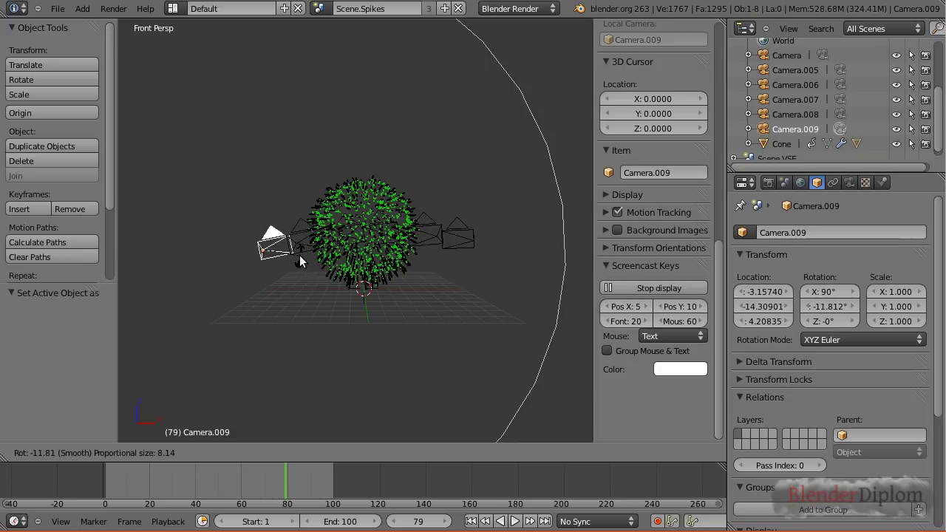
left_click(301, 259)
Step: Rotate the rightmost camera, Camera.008, inward and look through the active camera
right_click(469, 245)
key("r")
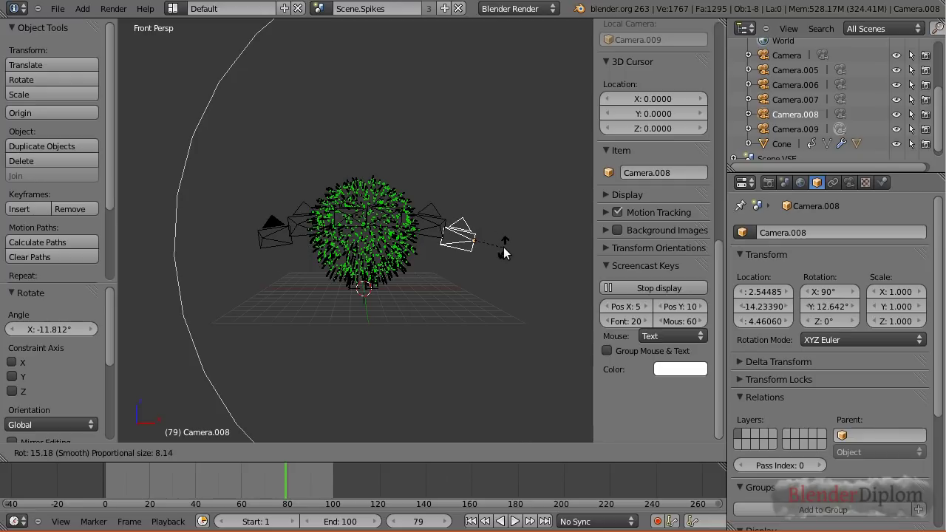
left_click(505, 252)
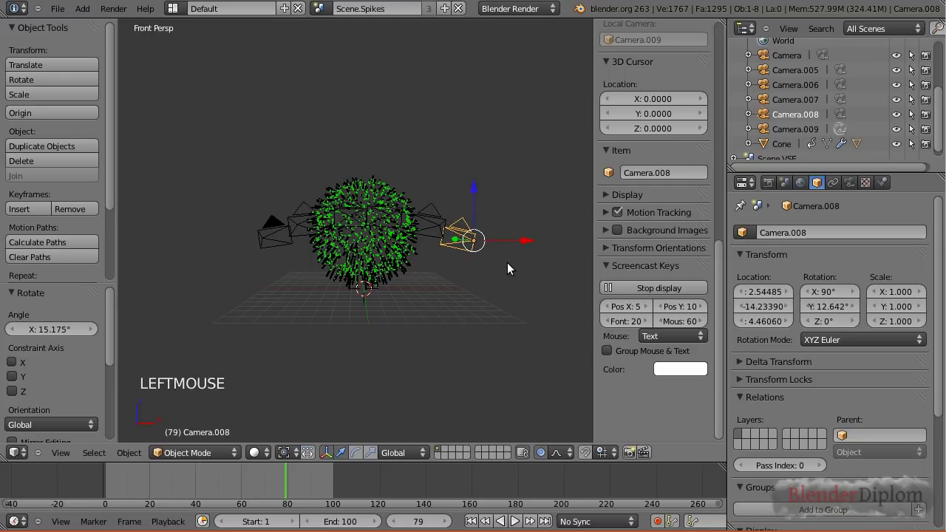
key("KP_0")
left_click(813, 130)
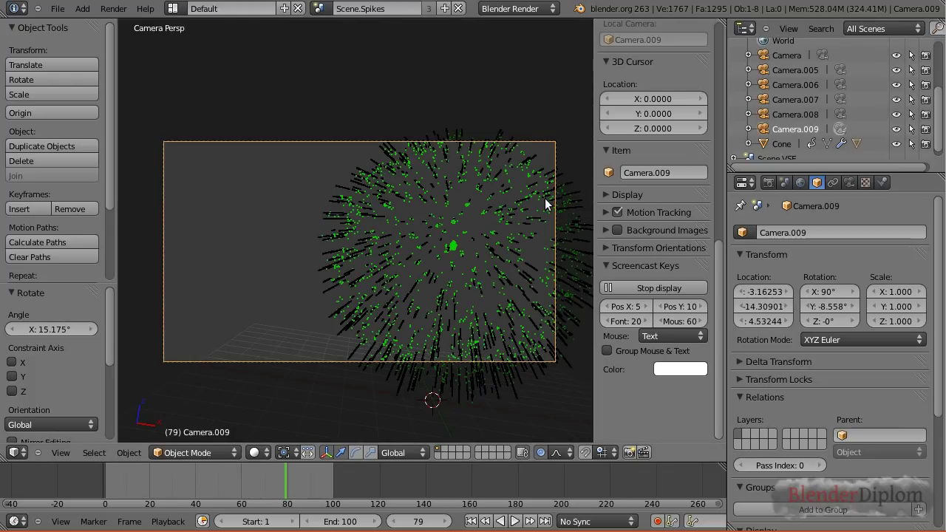
key("ctrl+KP_0")
left_click(804, 75)
key("ctrl+KP_0")
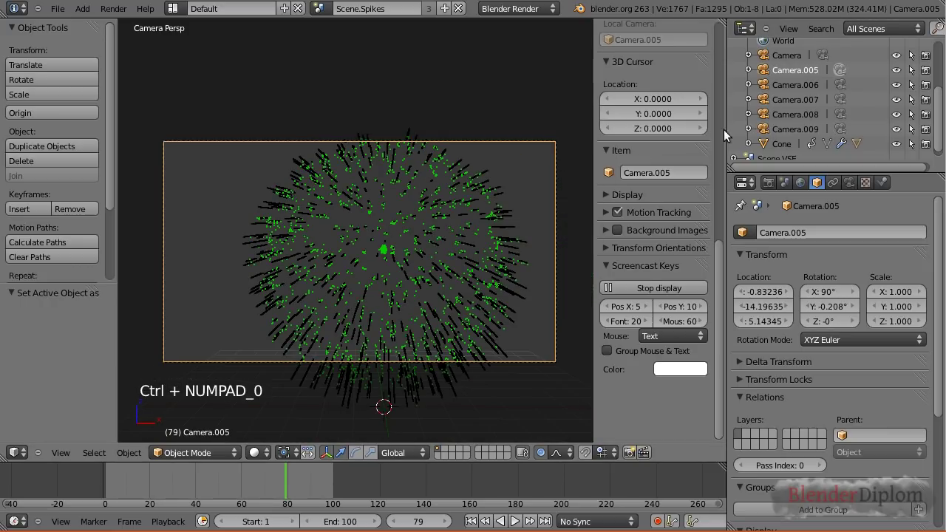
left_click(800, 85)
key("ctrl+KP_0")
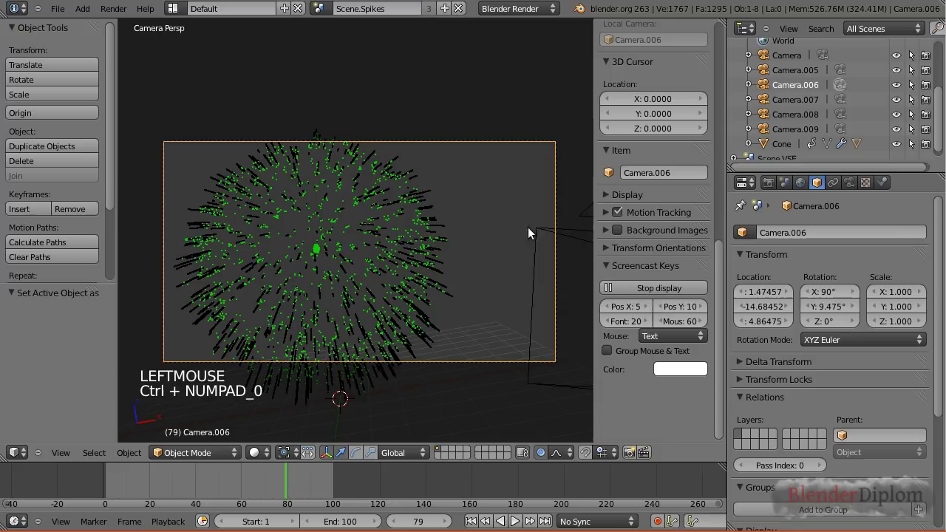
left_click(798, 99)
key("ctrl+KP_0")
left_click(795, 118)
key("ctrl+KP_0")
left_click(796, 132)
key("ctrl+KP_0")
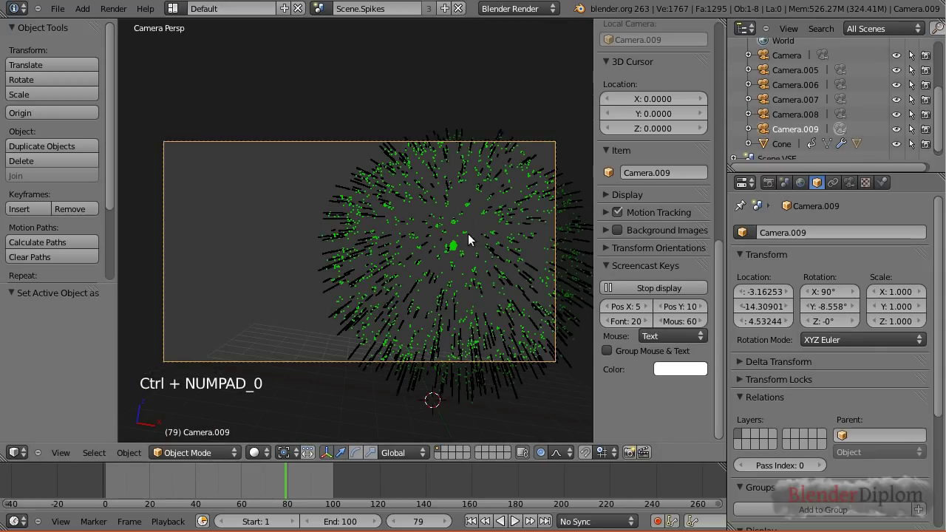
Step: Bring up the list of screen layouts
left_click(187, 14)
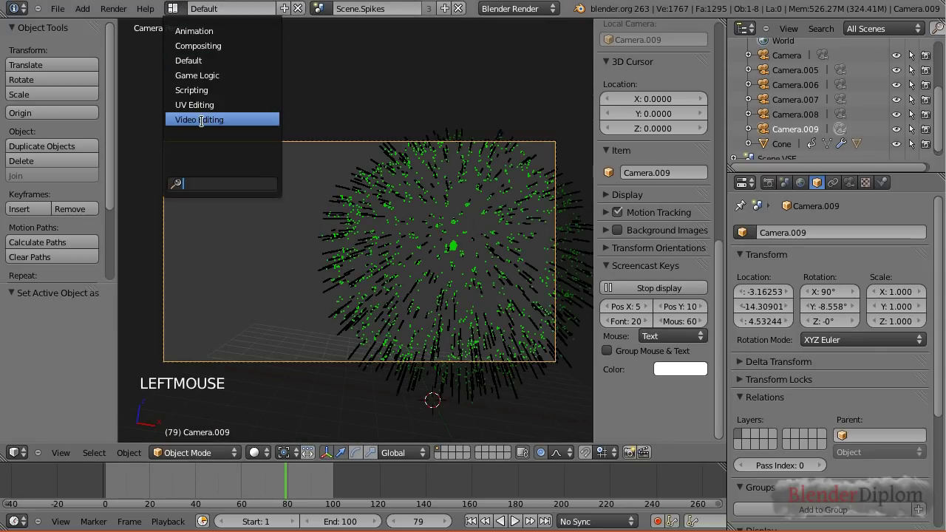
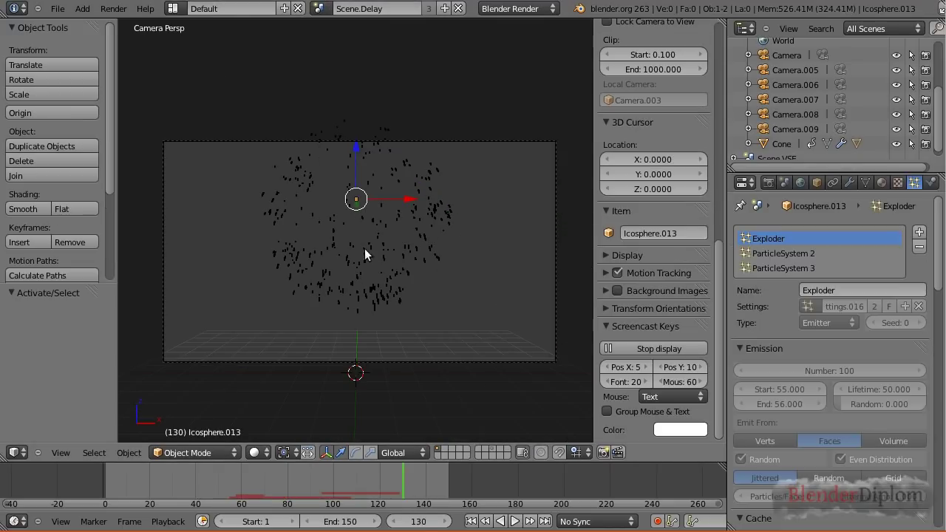
Step: Scrub the Delay explosion and settle on frame 54 where the burst begins
left_click(112, 472)
left_click(99, 483)
key("alt+a")
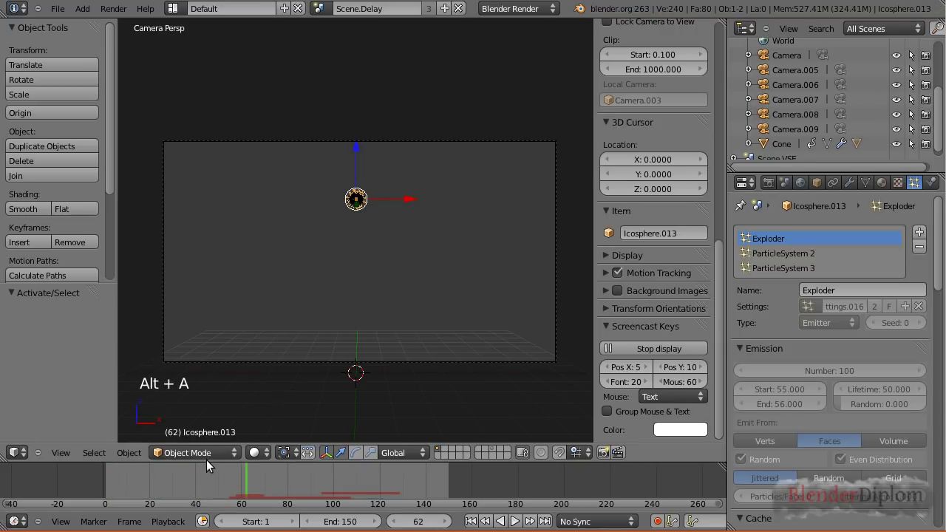
left_click(225, 482)
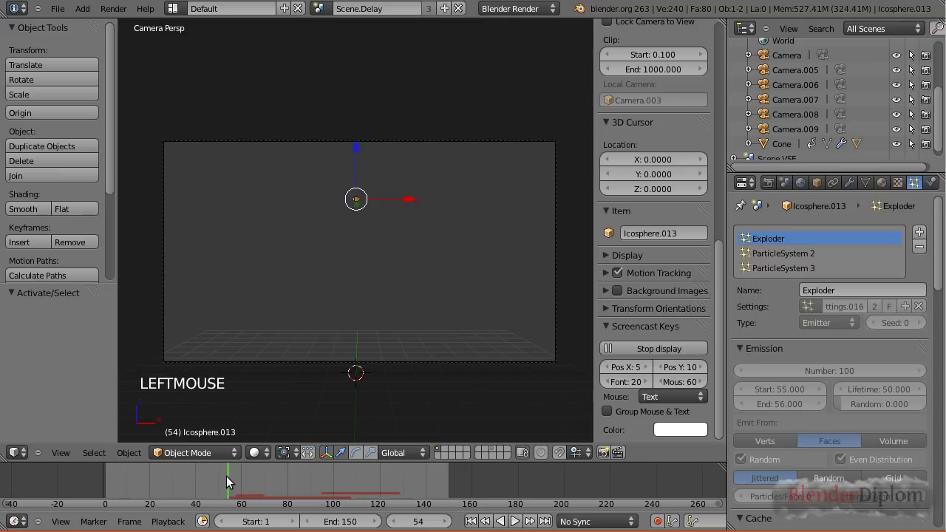
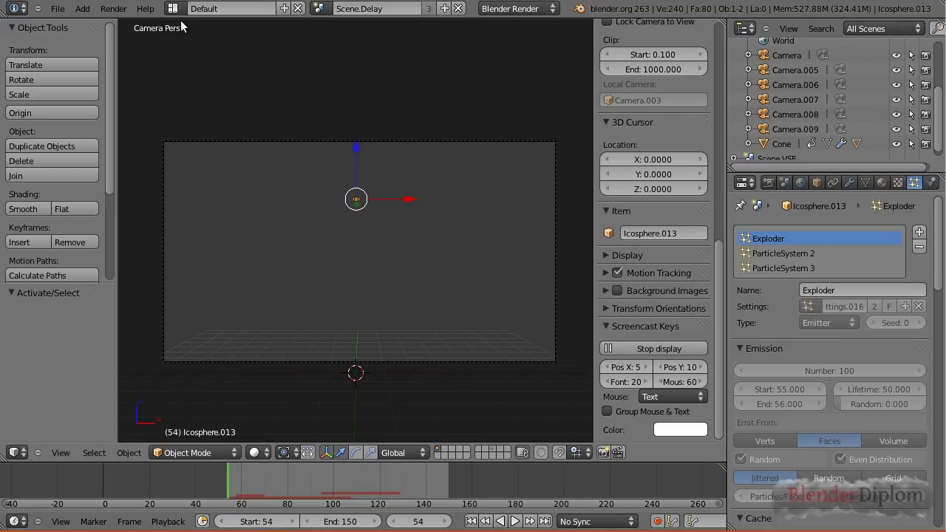
left_click(184, 11)
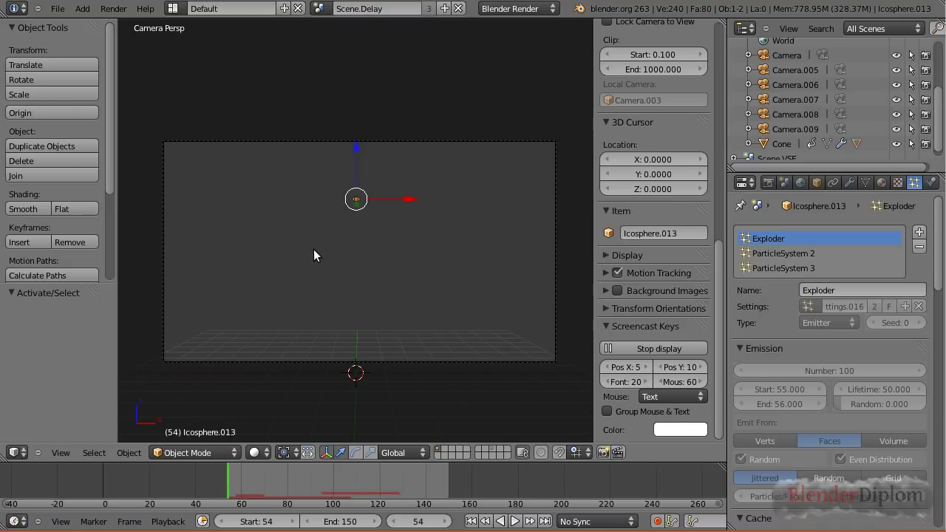
Step: Look through the Delay scene camera and play the burst to judge its framing
key("KP_7")
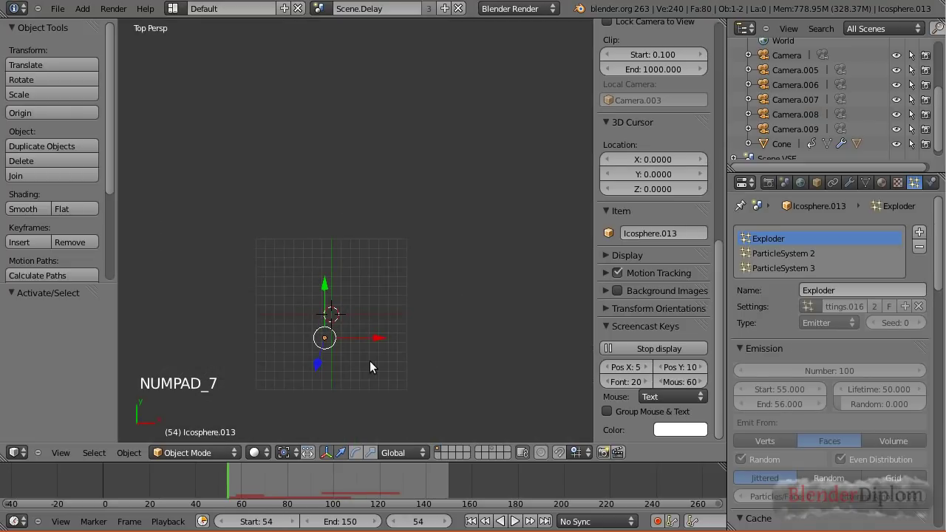
scroll("up", 3)
middle_click(357, 402)
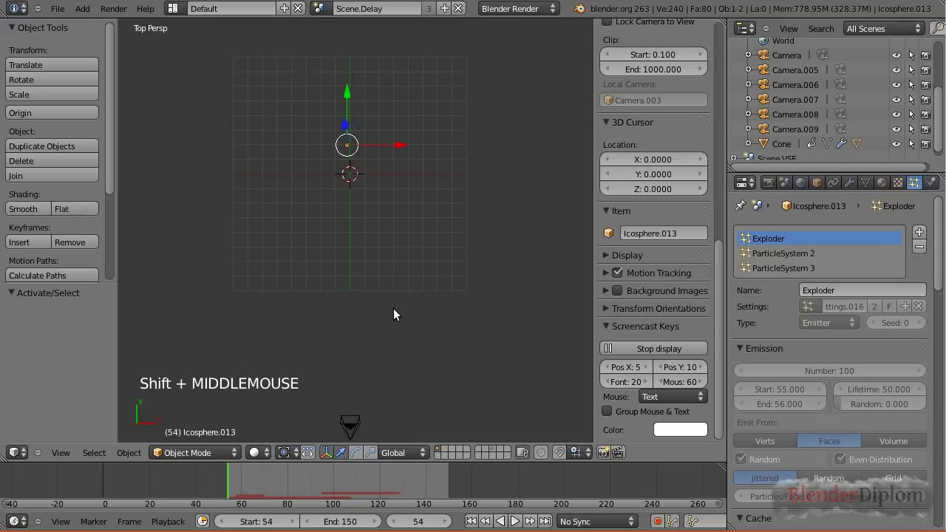
key("KP_0")
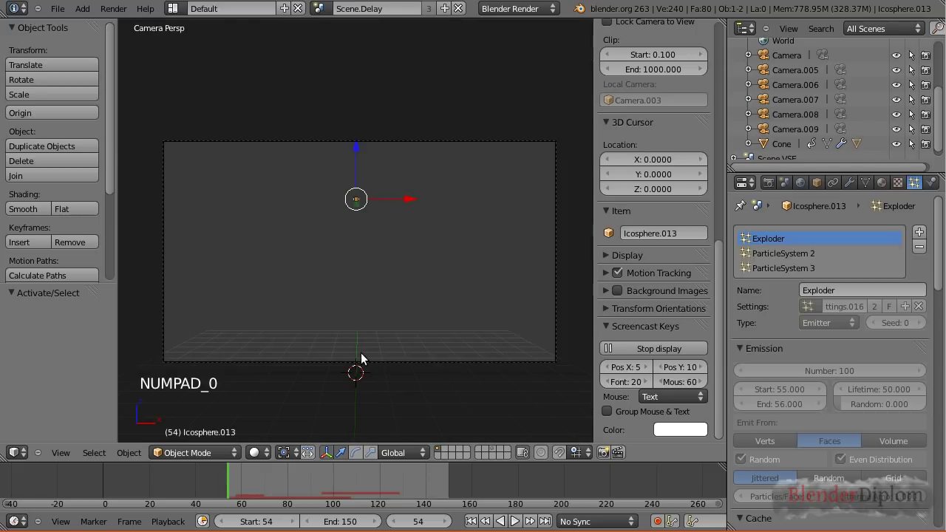
key("alt+a")
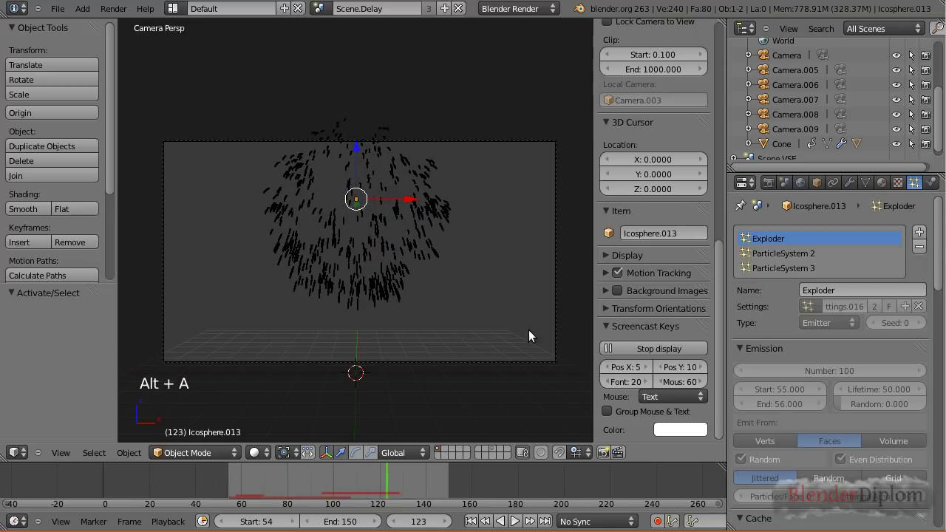
Step: Lower the scene camera and trackball-tilt it to re-aim at the burst
right_click(561, 316)
key("g")
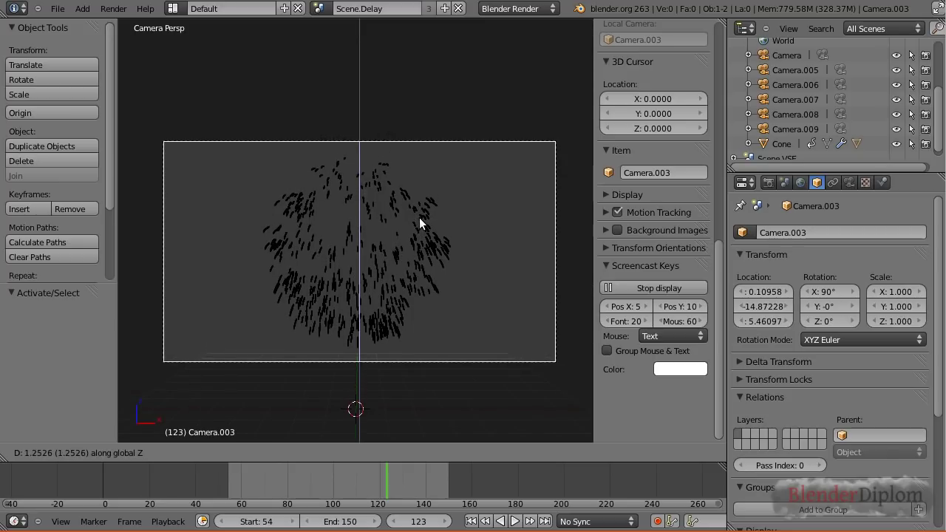
key("r")
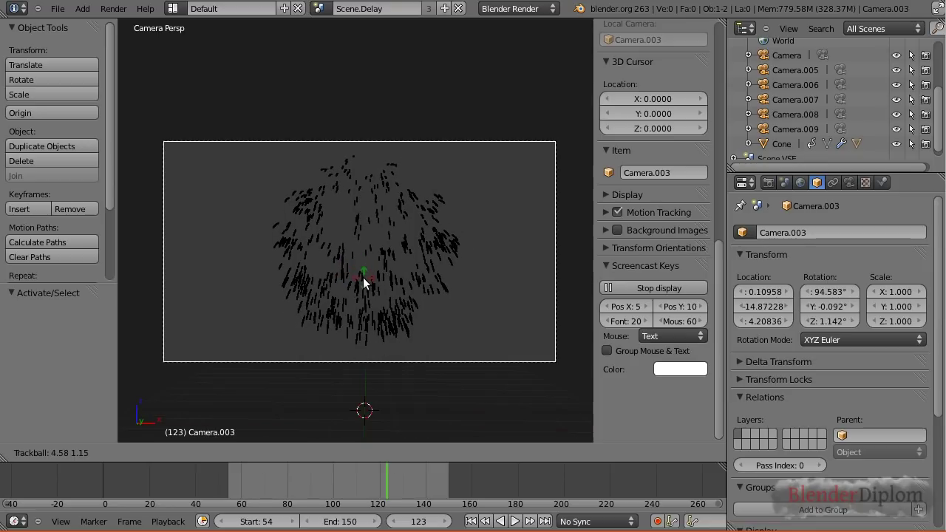
left_click(372, 285)
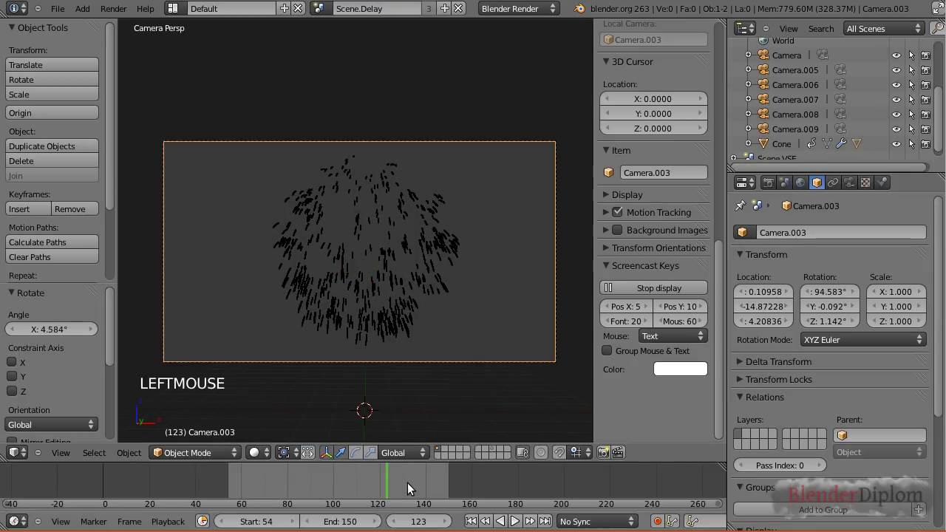
Step: Replay the animation to check the new framing, then return to top view
key("alt+a")
key("alt+a")
left_click(215, 494)
key("alt+a")
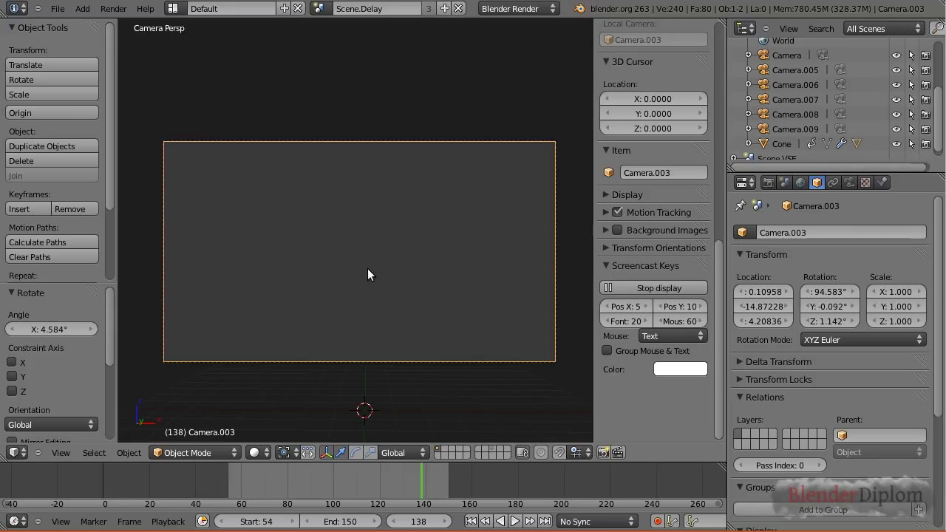
key("KP_7")
middle_click(370, 343)
Step: Return to the Default layout and place two sideways copies of the aimed camera
left_click(186, 14)
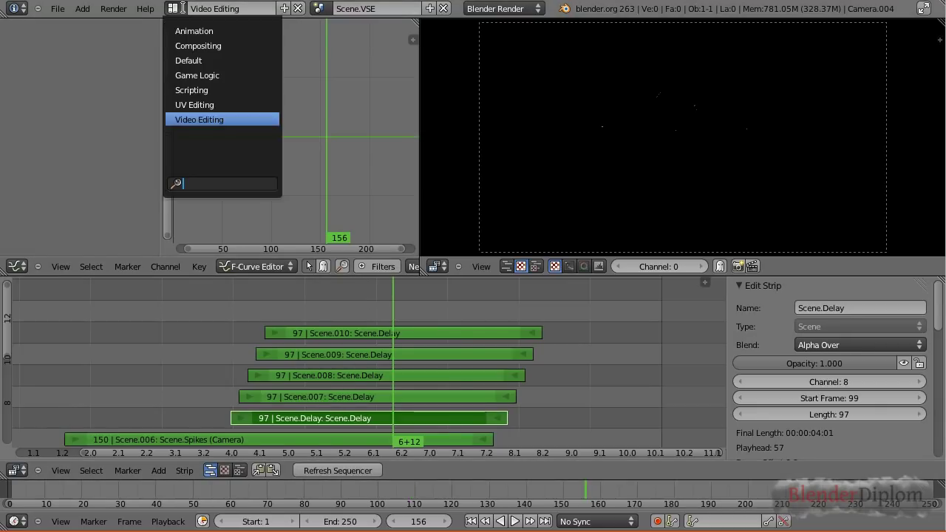
left_click(202, 60)
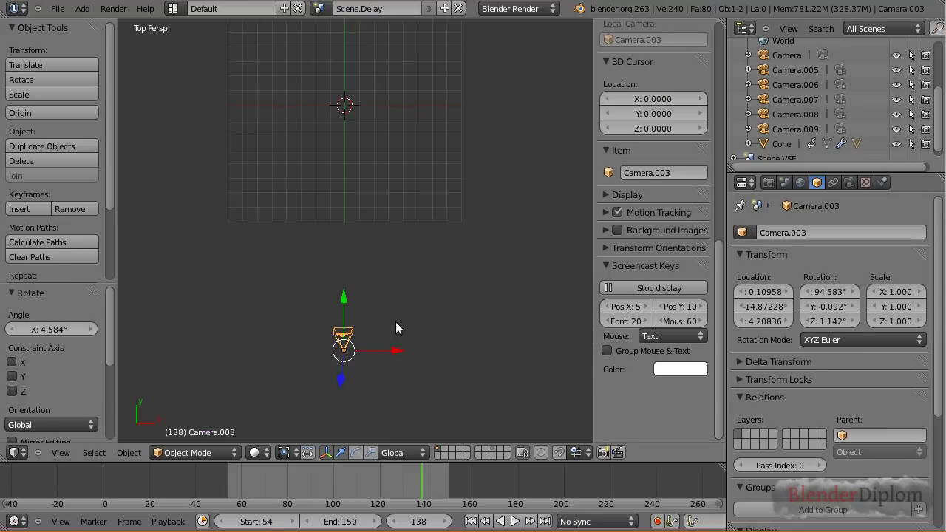
key("shift+d")
left_click(379, 309)
key("shift+d")
left_click(429, 329)
Step: Place two more camera copies sideways, giving Camera.011 to Camera.013
key("shift+d")
left_click(447, 307)
key("shift+d")
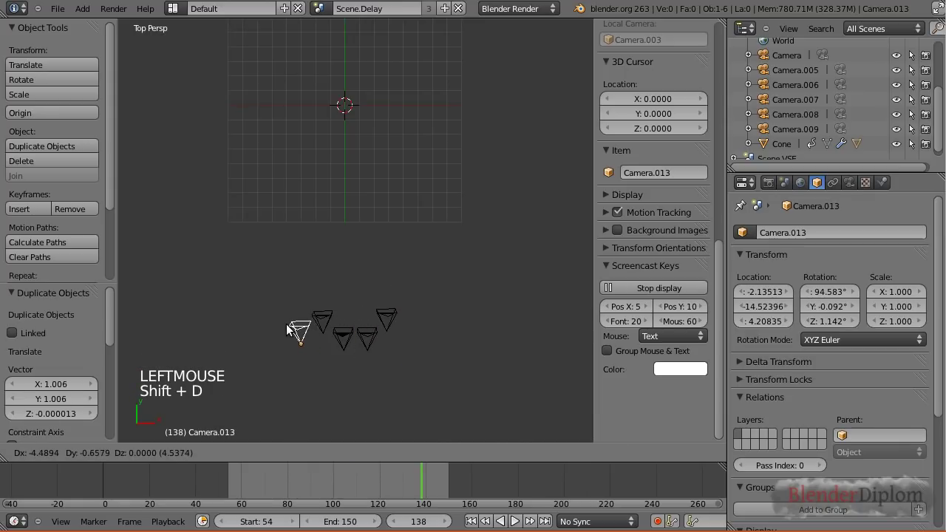
left_click(295, 332)
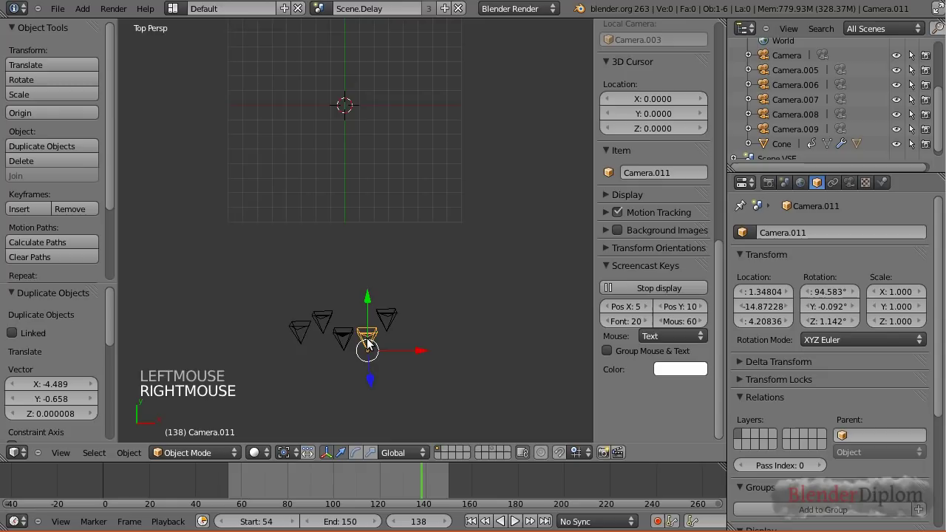
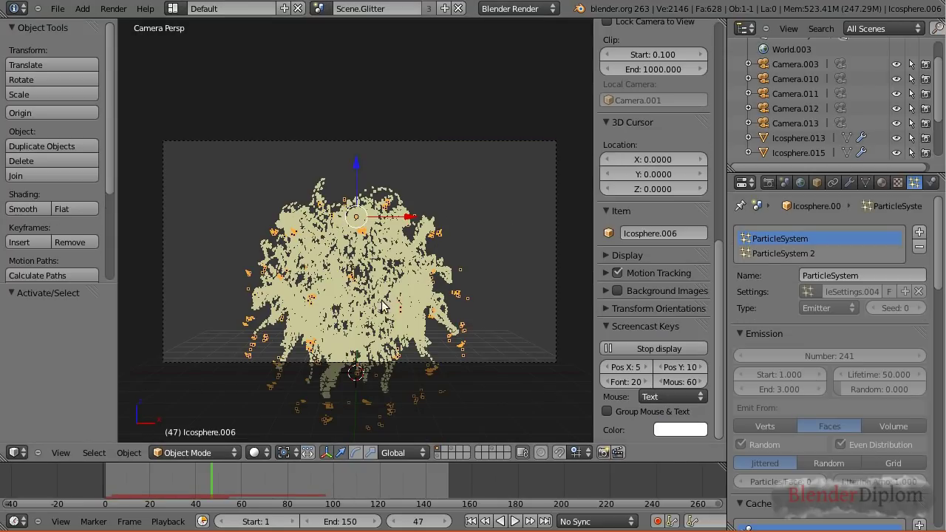
Step: Play the Glitter burst, then select Camera.001 and bring its layer into view
left_click(95, 483)
key("alt+a")
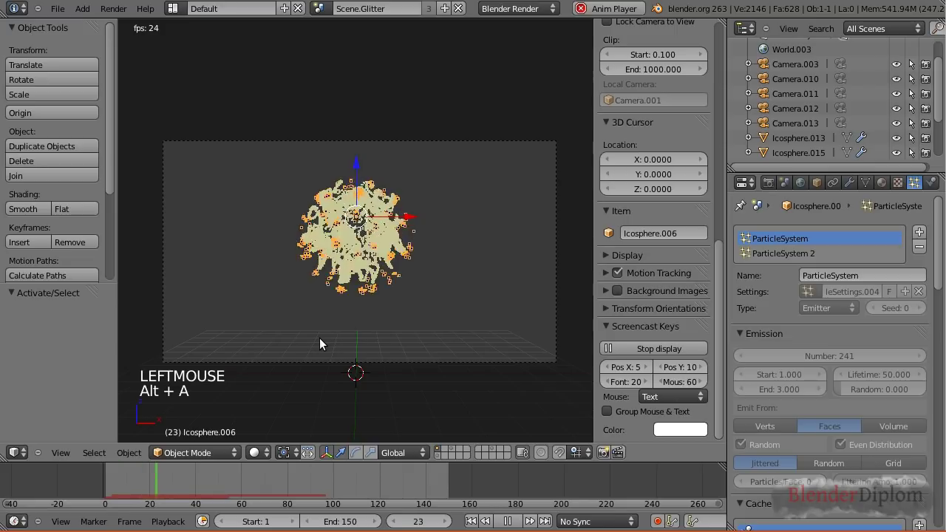
key("alt+a")
right_click(554, 278)
right_click(561, 279)
right_click(558, 281)
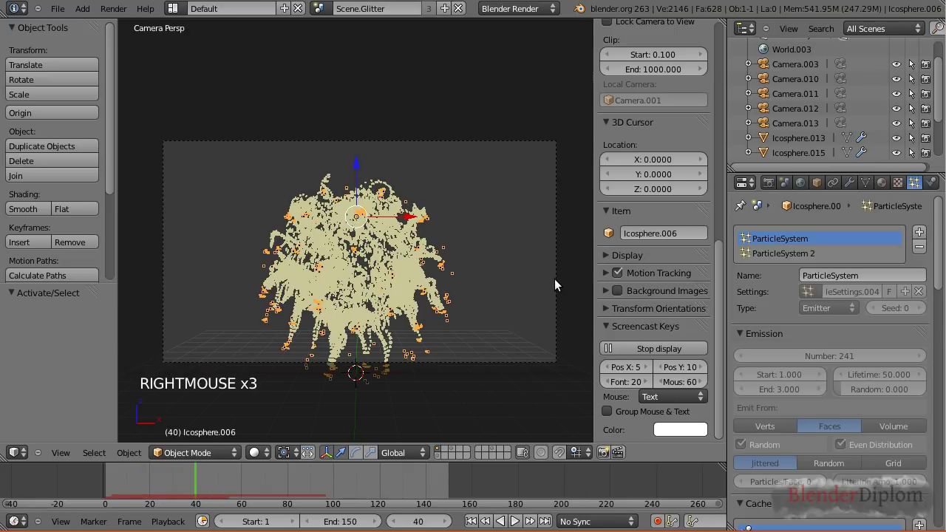
right_click(557, 360)
left_click(439, 459)
right_click(532, 366)
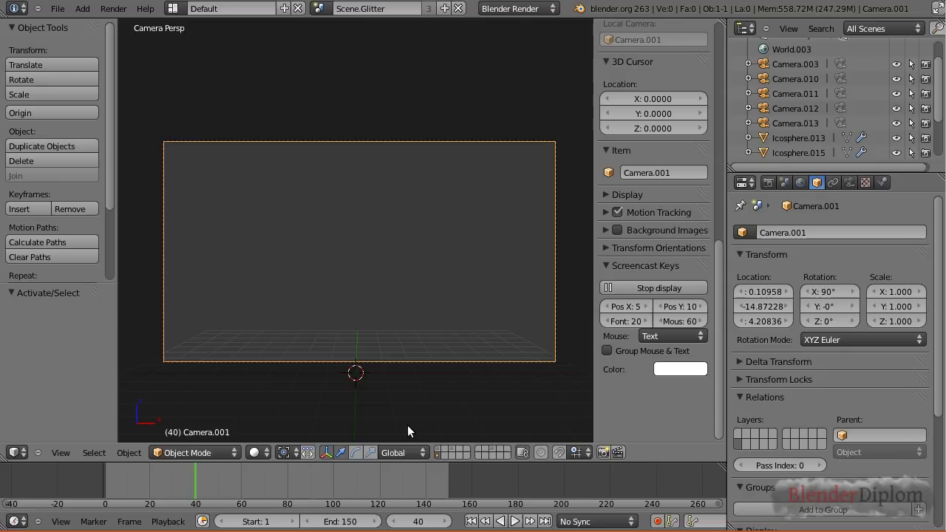
key("m")
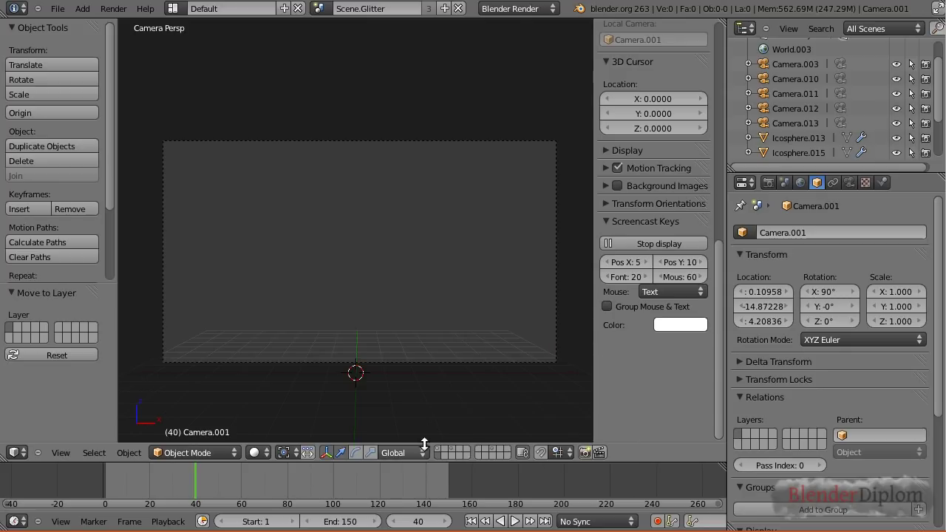
left_click(441, 451)
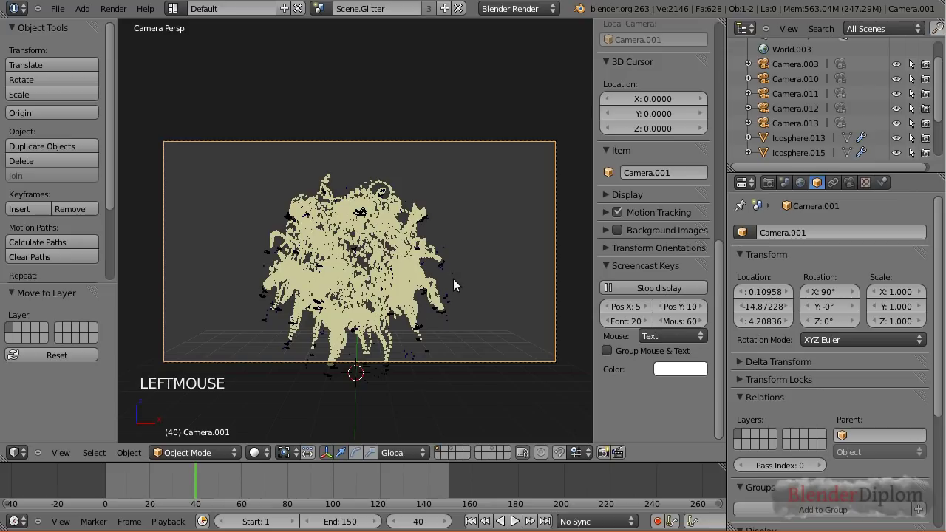
Step: Lower Camera.001 about 1.1 along Z and replay the burst to check the framing
key("g")
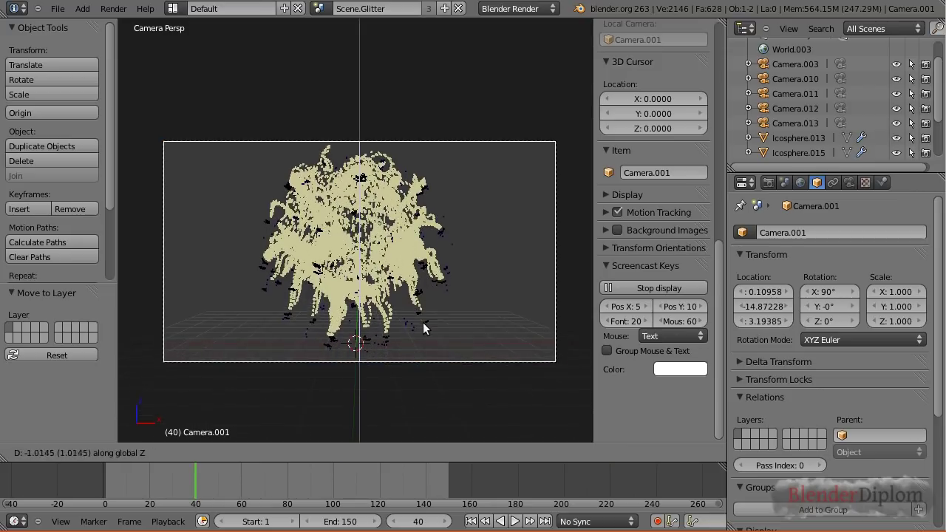
left_click(424, 333)
left_click(92, 487)
key("alt+a")
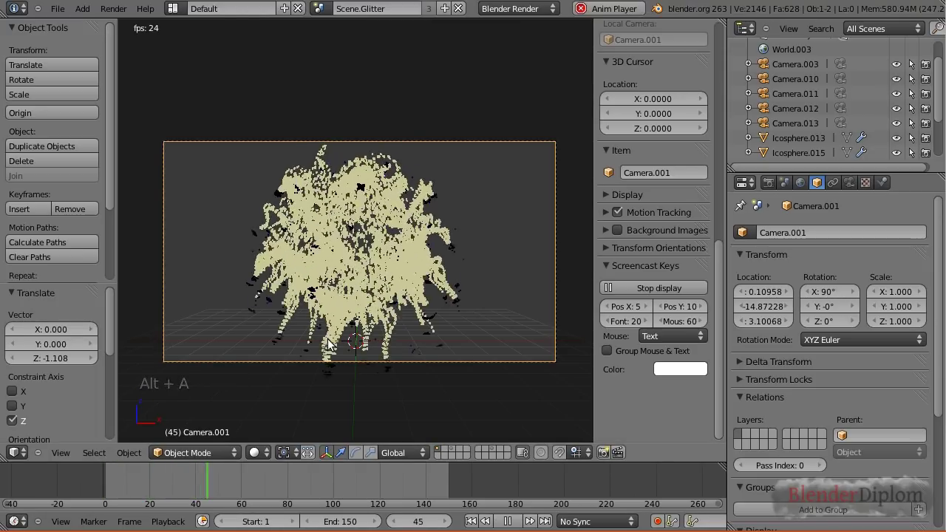
key("alt+a")
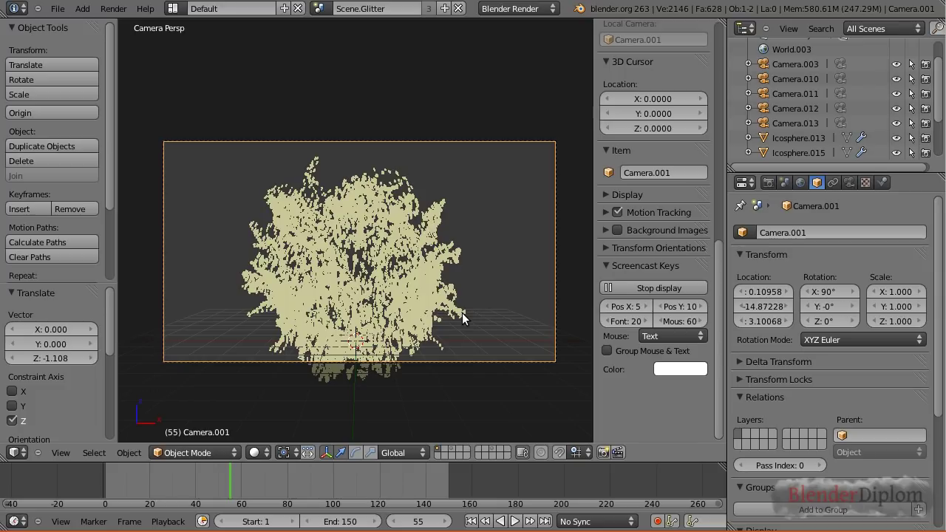
key("KP_7")
middle_click(399, 318)
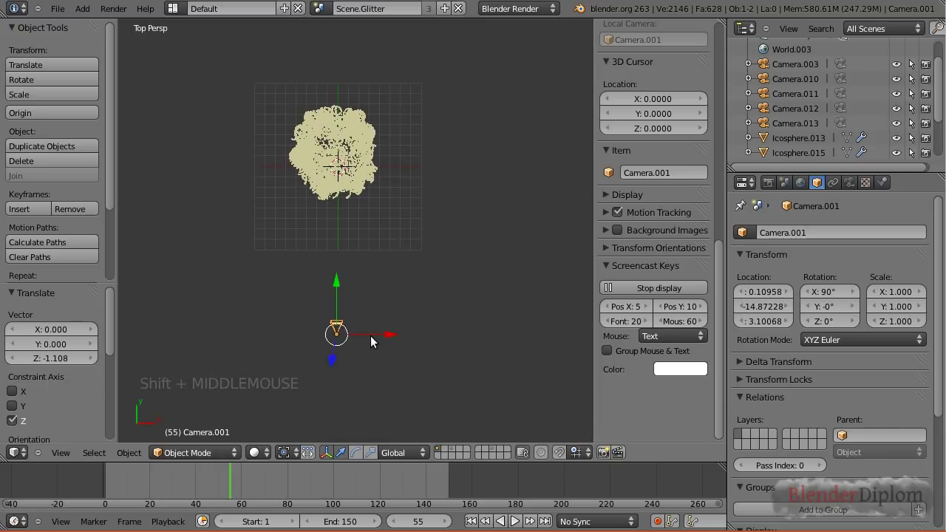
Step: Expand Scene.Glitter's objects in the Outliner
scroll("up", 3)
left_click(739, 48)
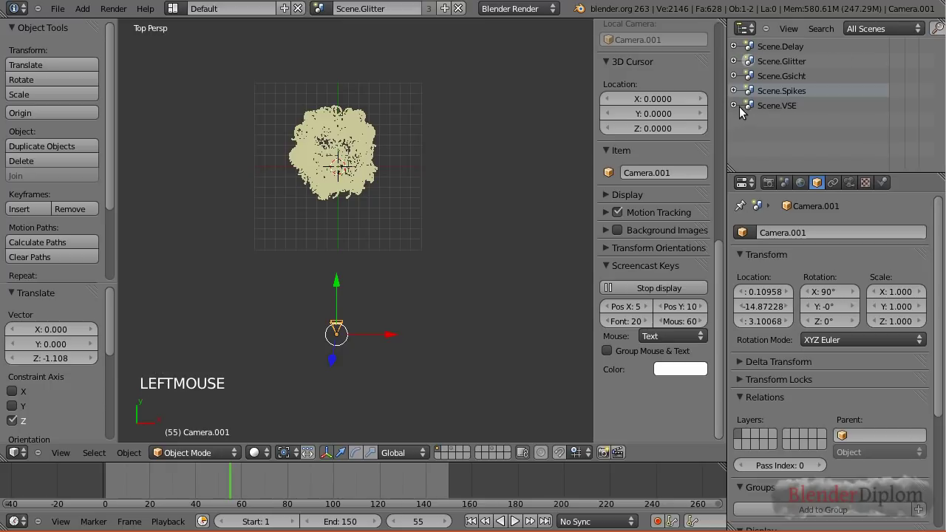
left_click(737, 66)
scroll("down", 3)
scroll("down", 3)
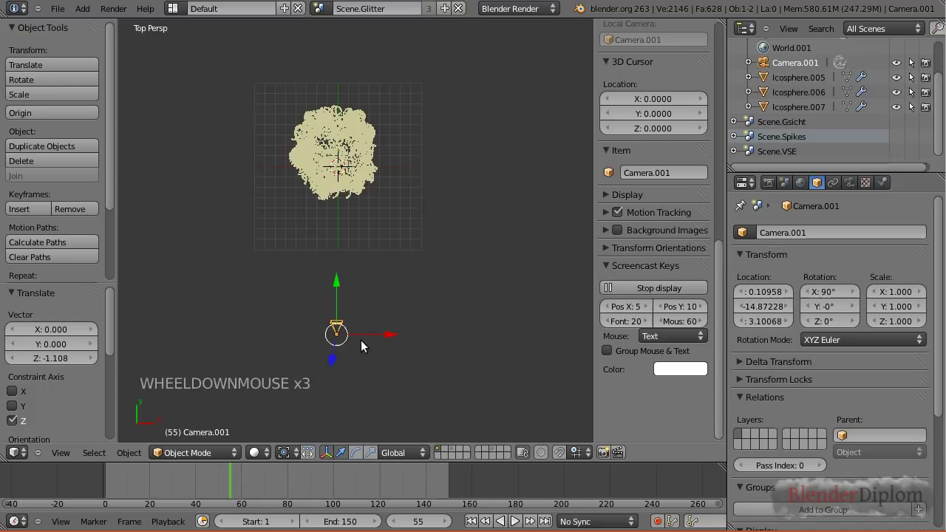
Step: Duplicate the camera as Camera.014 beside the original and play through it
key("shift+d")
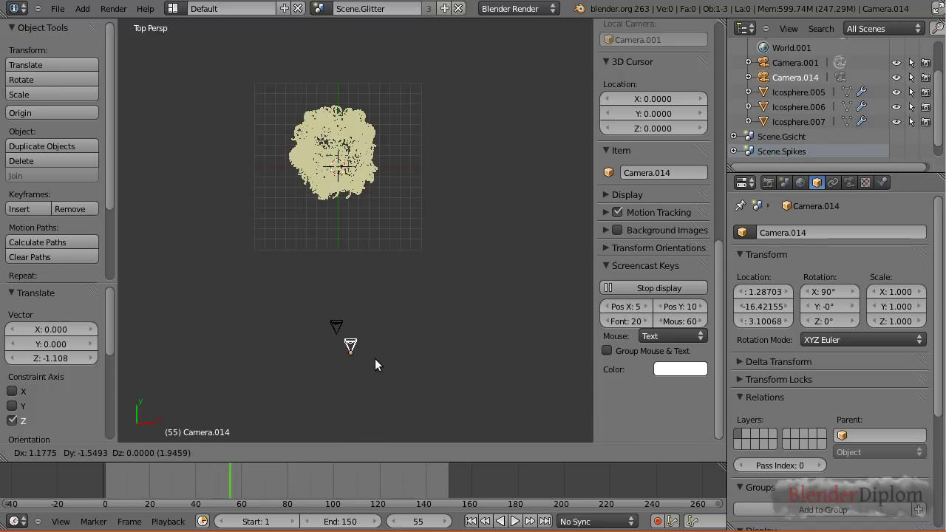
left_click(379, 367)
key("KP_0")
left_click(99, 494)
key("alt+a")
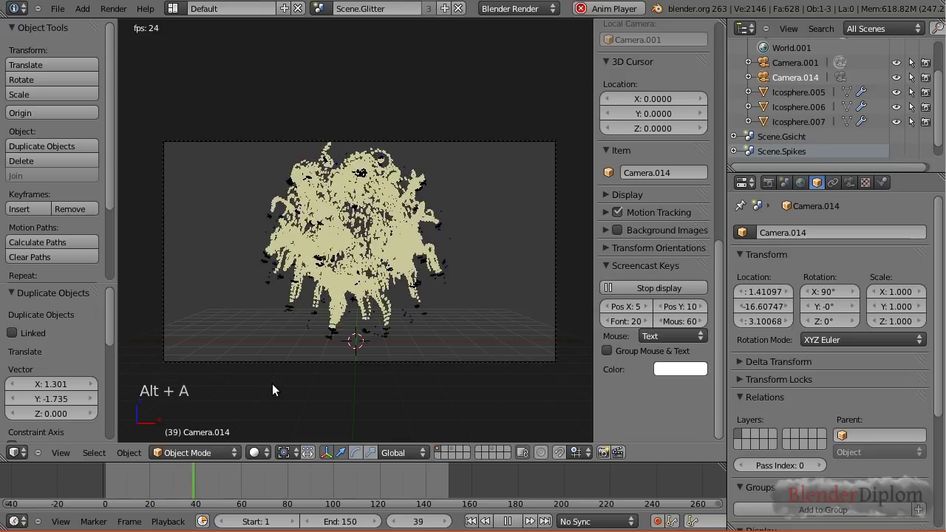
Step: Start shifting the original Camera.001 to the left along X
right_click(557, 297)
key("g")
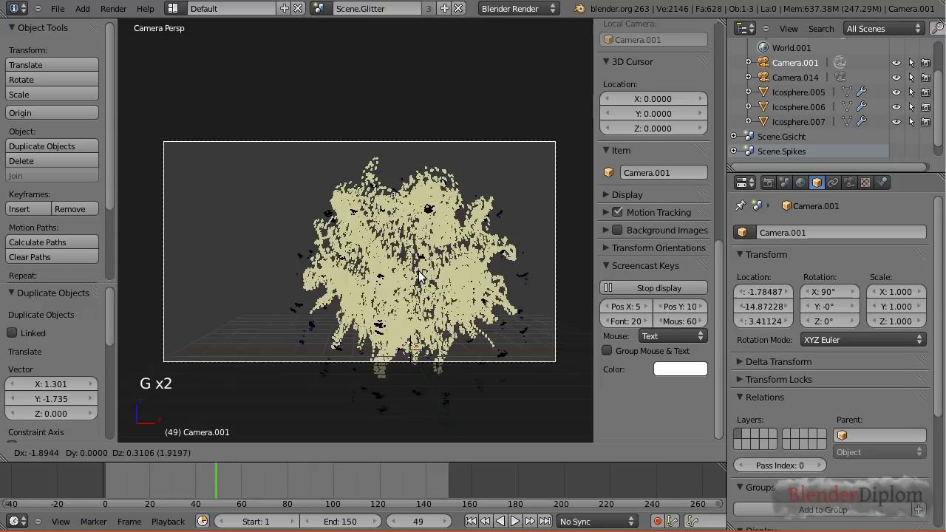